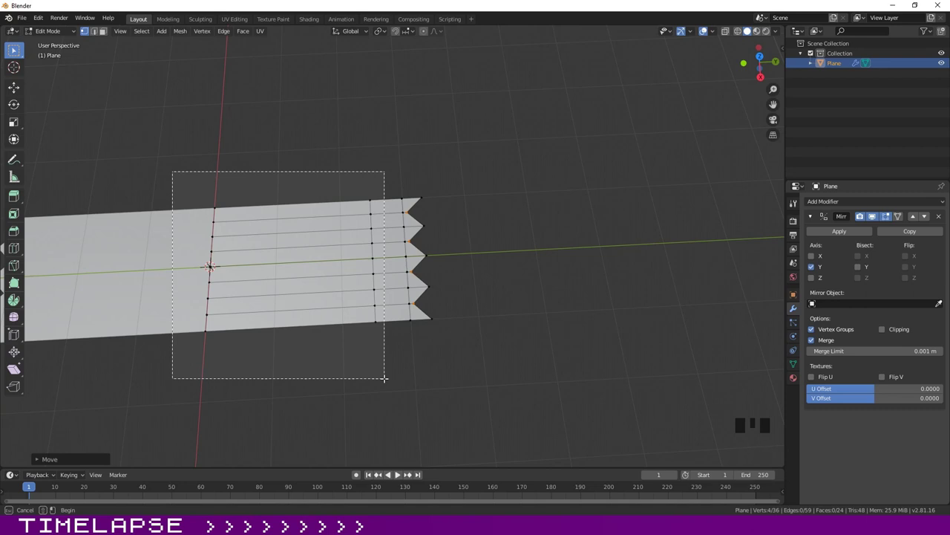
Loop cut the wrapper end, slide the crimp section outward, enable Mirror Clipping and scale the middle band narrower.
{"action": "left_click_drag", "start_coordinate": [352, 352], "coordinate": [347, 335]}
{"action": "key", "text": "ctrl+r"}
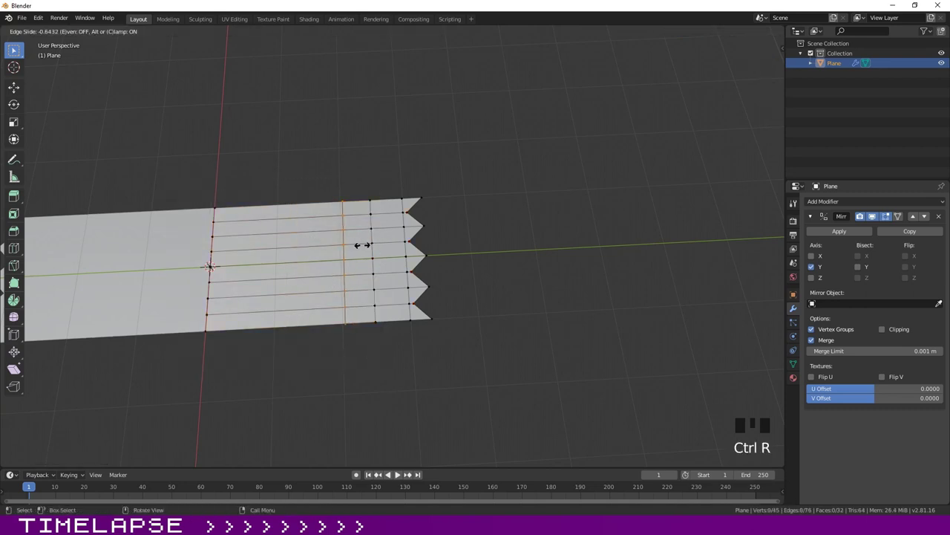
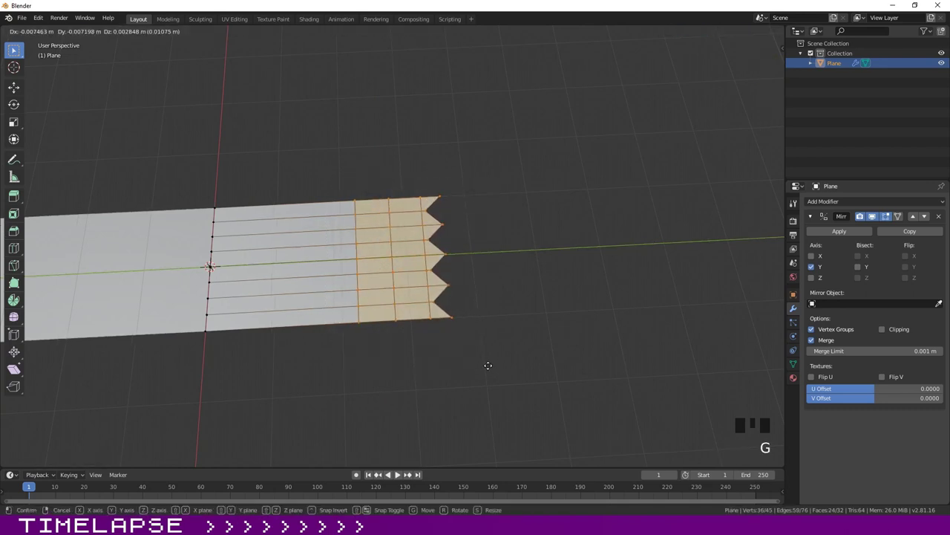
{"action": "left_click", "coordinate": [561, 314]}
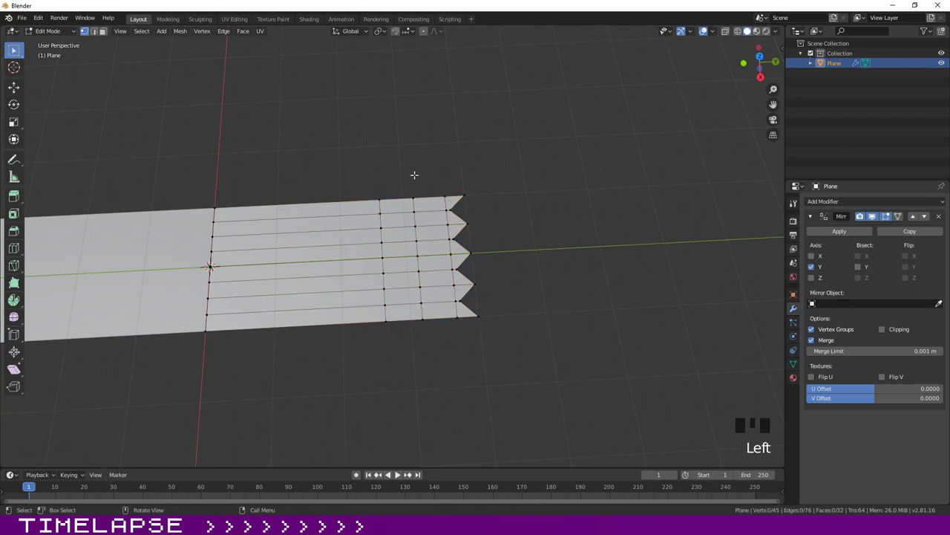
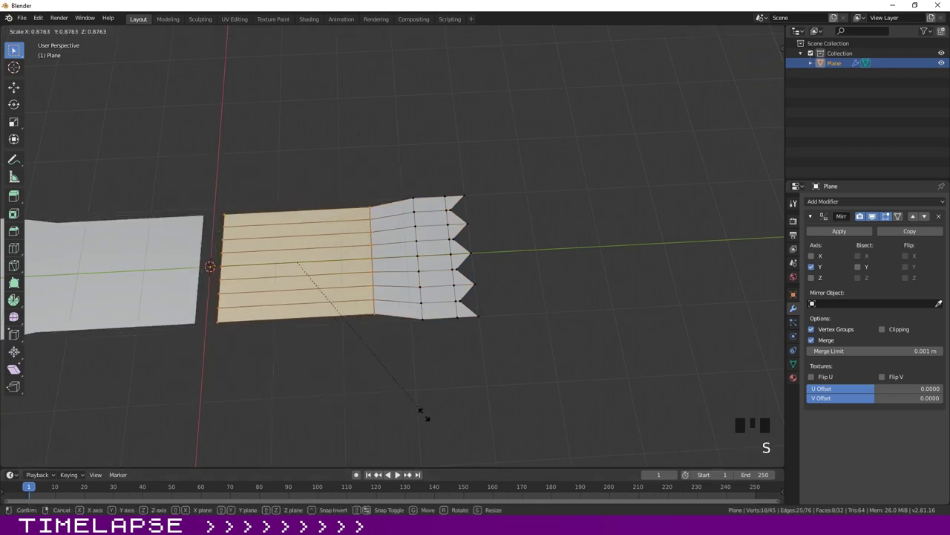
{"action": "left_click", "coordinate": [885, 334]}
{"action": "key", "text": "s"}
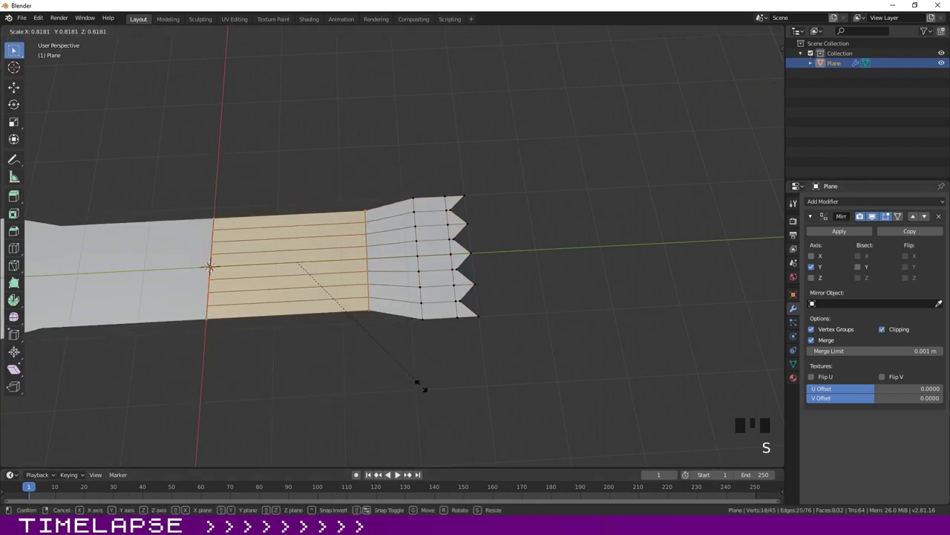
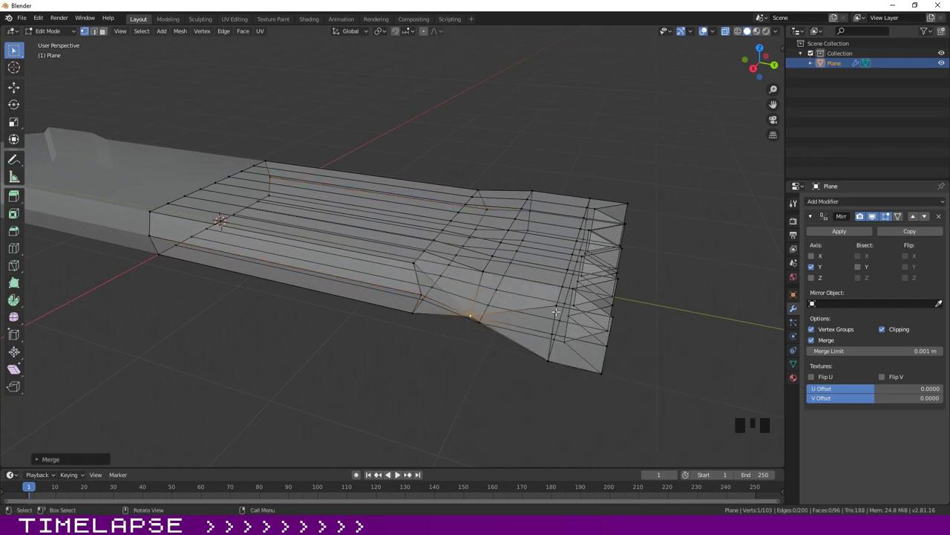
Merge the first pair of side vertices near the crimped end At Center via the F3 search.
{"action": "left_click_drag", "start_coordinate": [595, 317], "coordinate": [488, 363]}
{"action": "left_click_drag", "start_coordinate": [488, 363], "coordinate": [485, 379]}
{"action": "left_click", "coordinate": [485, 388]}
{"action": "left_click", "coordinate": [482, 408]}
{"action": "key", "text": "F3"}
{"action": "left_click_drag", "start_coordinate": [539, 392], "coordinate": [539, 414]}
{"action": "left_click_drag", "start_coordinate": [534, 411], "coordinate": [530, 423]}
{"action": "left_click", "coordinate": [528, 433]}
{"action": "key", "text": "F3"}
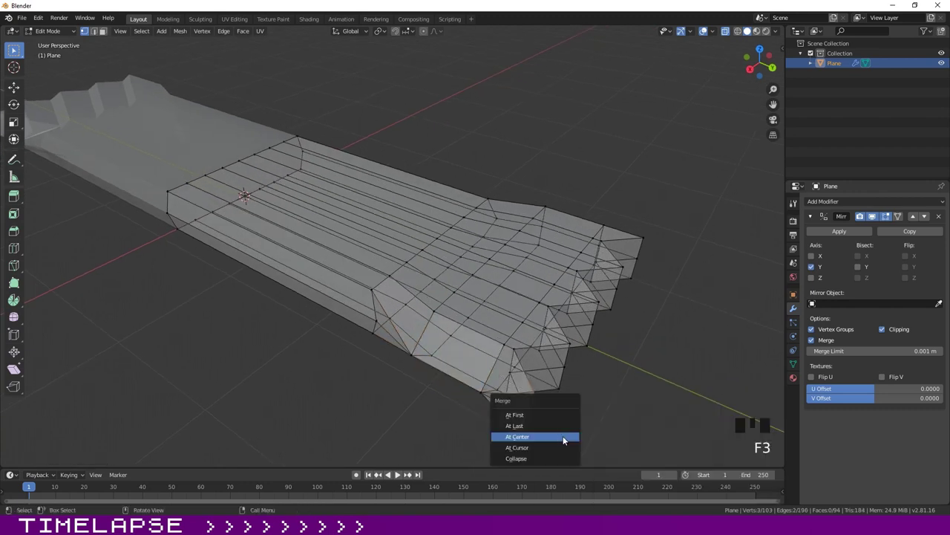
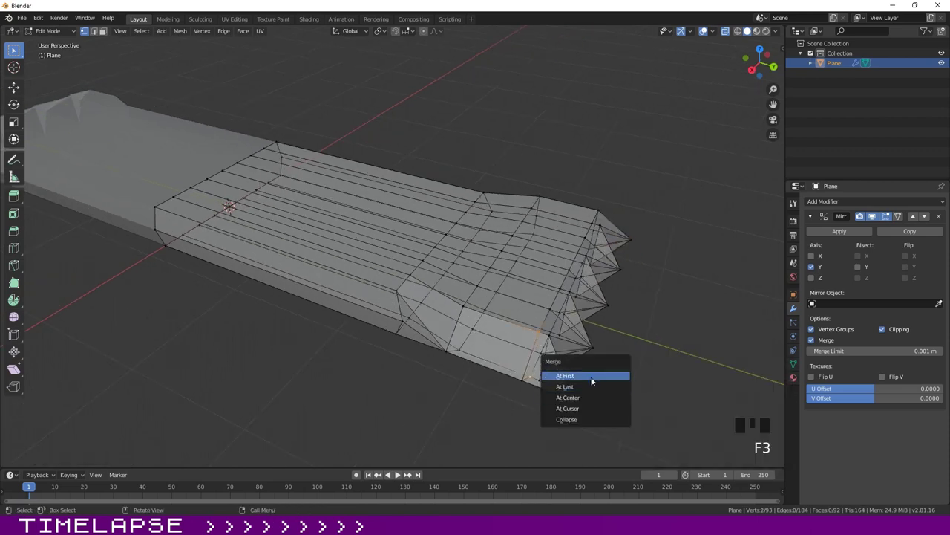
Undo a merge, then merge further side vertex pairs along the crimp to pinch the bar's side inward.
{"action": "left_click_drag", "start_coordinate": [636, 323], "coordinate": [604, 332]}
{"action": "key", "text": "ctrl+z"}
{"action": "left_click_drag", "start_coordinate": [645, 347], "coordinate": [656, 345]}
{"action": "left_click_drag", "start_coordinate": [653, 313], "coordinate": [635, 274]}
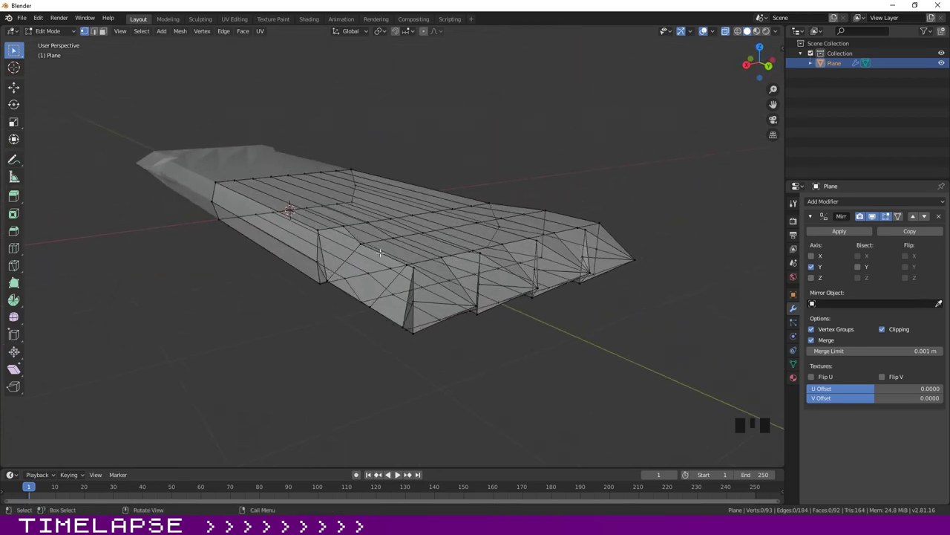
{"action": "left_click_drag", "start_coordinate": [414, 266], "coordinate": [416, 273]}
{"action": "left_click_drag", "start_coordinate": [417, 297], "coordinate": [419, 308]}
{"action": "left_click", "coordinate": [417, 329]}
{"action": "key", "text": "F3"}
{"action": "left_click_drag", "start_coordinate": [510, 280], "coordinate": [410, 246]}
{"action": "left_click", "coordinate": [410, 245]}
{"action": "left_click_drag", "start_coordinate": [410, 274], "coordinate": [408, 276]}
{"action": "left_click", "coordinate": [410, 305]}
{"action": "key", "text": "F3"}
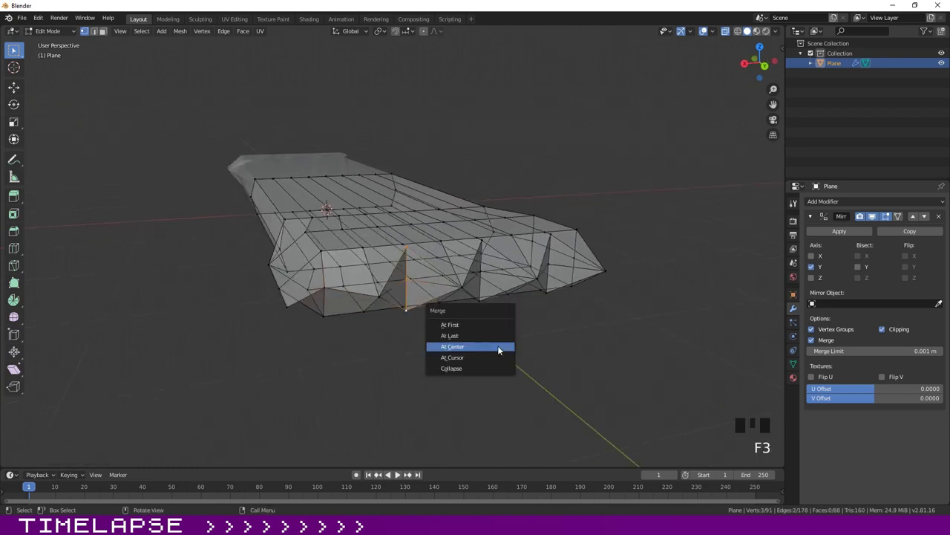
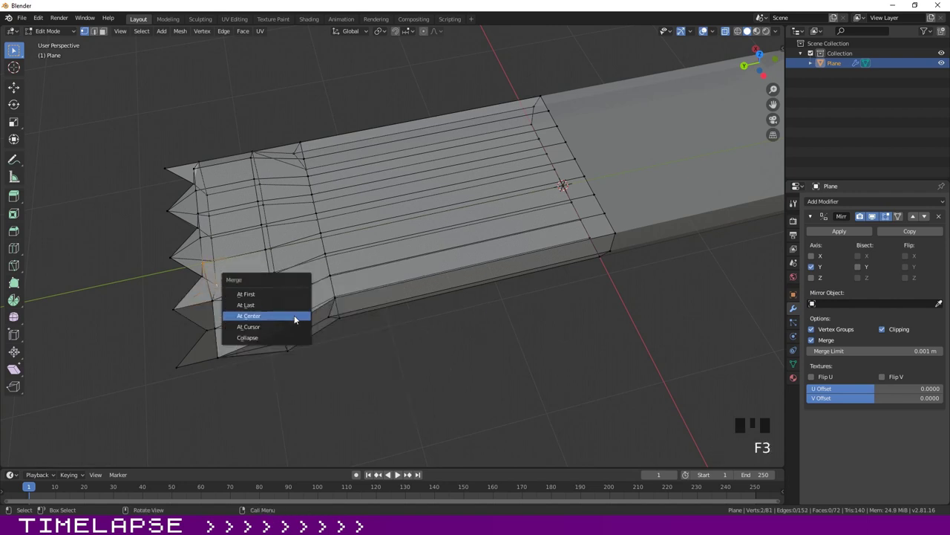
Merge the remaining side and corner vertices At Center so the crimped end tapers to a thin flat edge.
{"action": "left_click_drag", "start_coordinate": [203, 233], "coordinate": [209, 237]}
{"action": "left_click", "coordinate": [221, 255]}
{"action": "key", "text": "F3"}
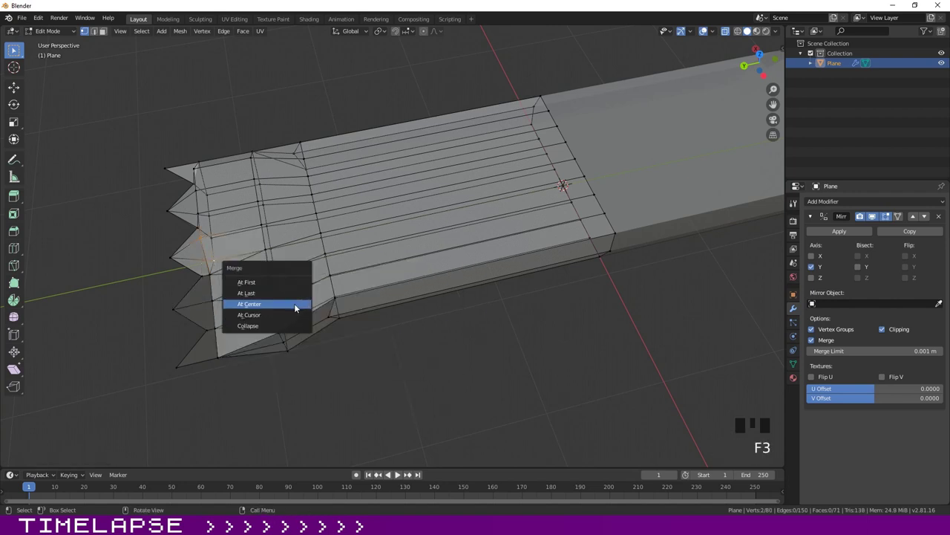
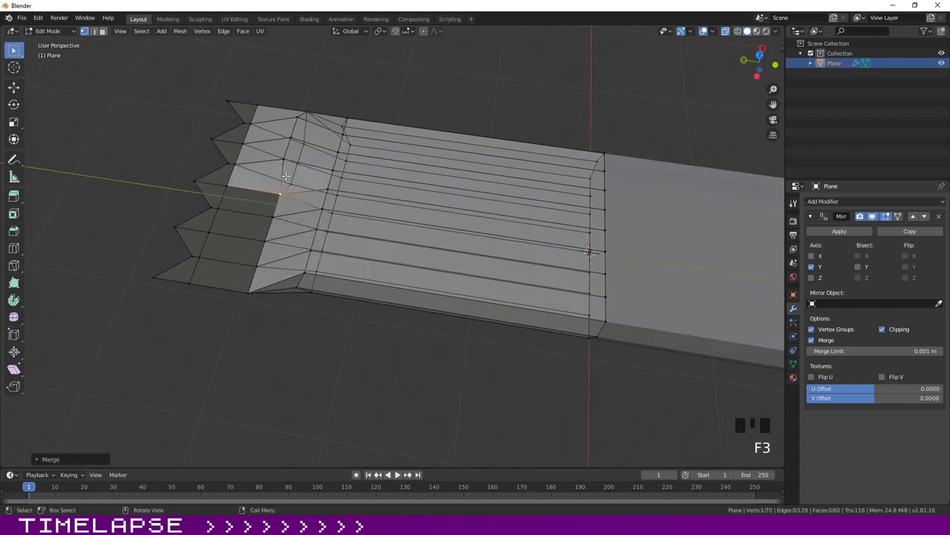
{"action": "left_click_drag", "start_coordinate": [286, 155], "coordinate": [299, 179]}
{"action": "left_click", "coordinate": [295, 178]}
{"action": "key", "text": "F3"}
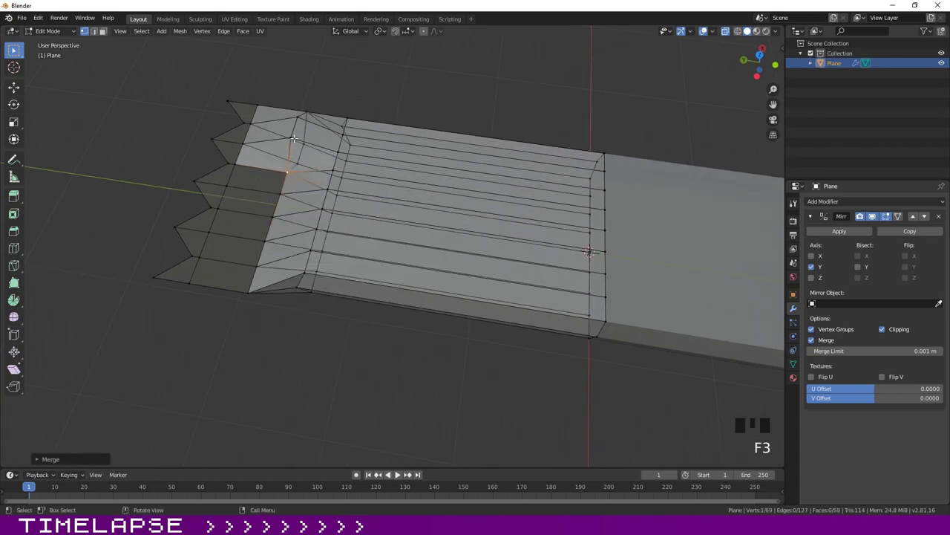
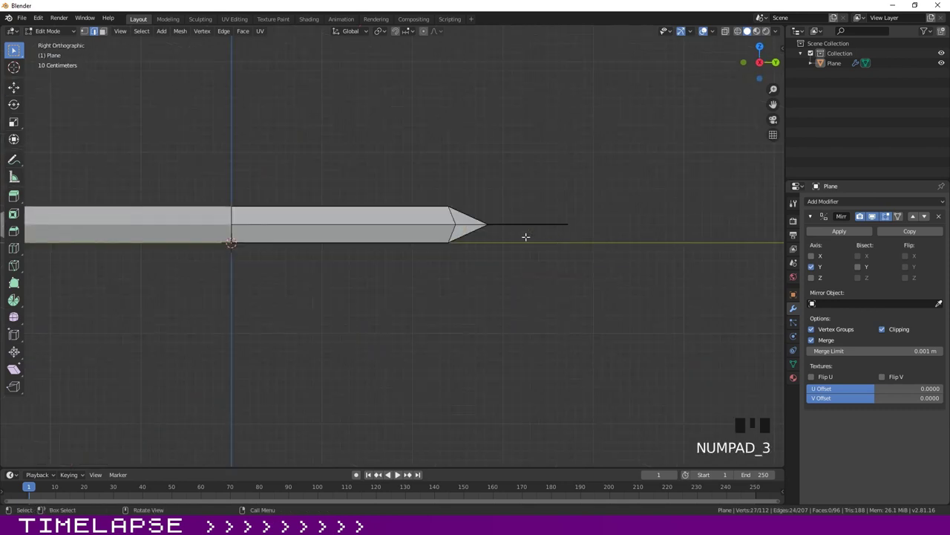
Raise alternate crimp vertices along Z so the thin end ripples into a zigzag.
{"action": "key", "text": "g"}
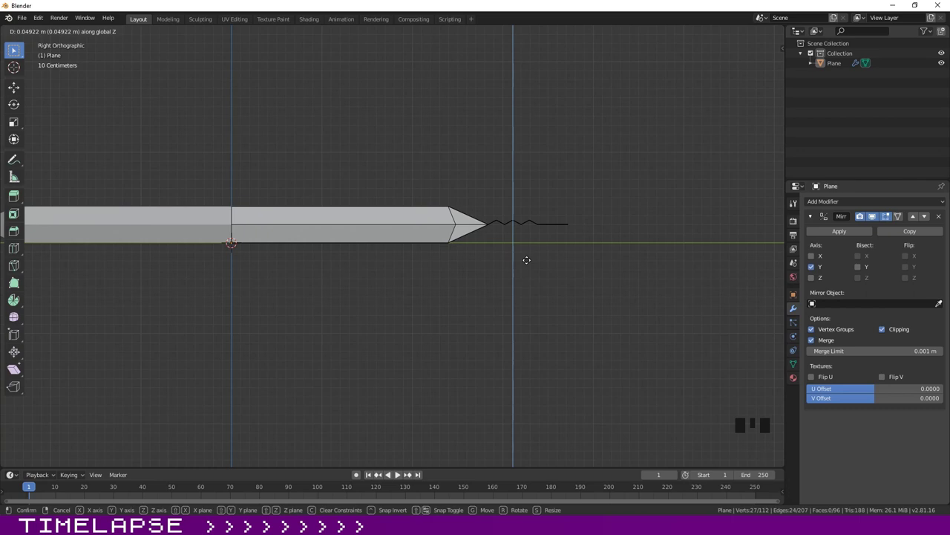
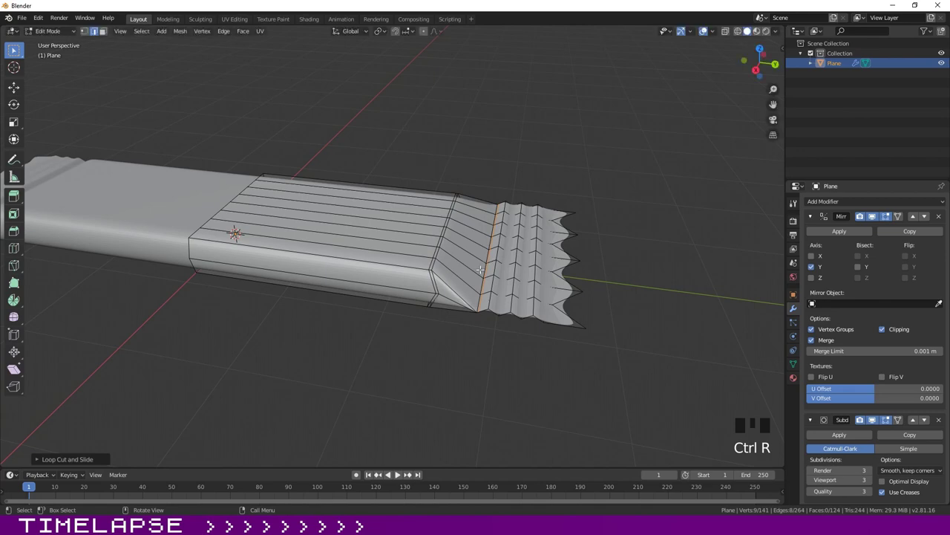
Add two loop cuts across the crimp and slide one along the wrapper for extra ridges.
{"action": "key", "text": "ctrl+r"}
{"action": "left_click_drag", "start_coordinate": [492, 296], "coordinate": [475, 162]}
{"action": "key", "text": "ctrl+r"}
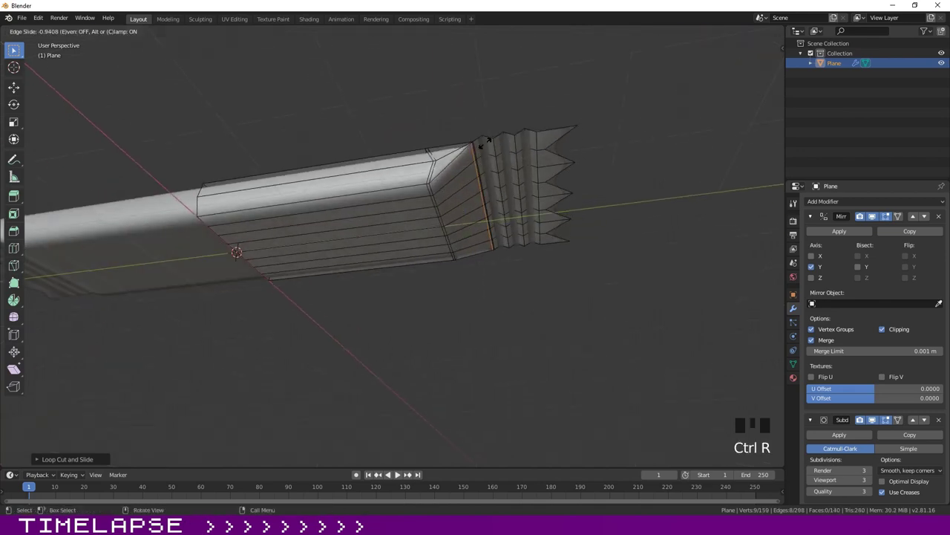
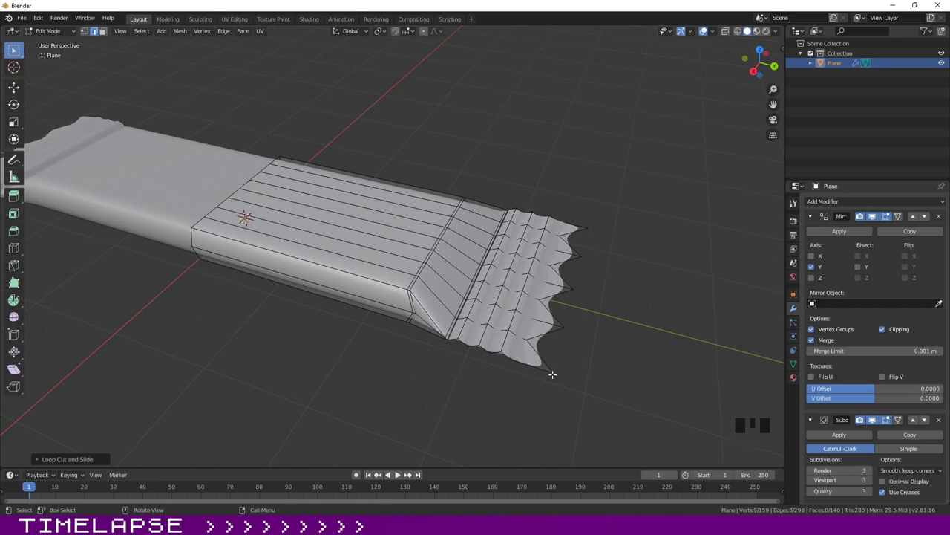
From top view, stretch the crimped end vertices outward along the bar's length with G Y.
{"action": "key", "text": "KP_7"}
{"action": "left_click_drag", "start_coordinate": [407, 249], "coordinate": [359, 216]}
{"action": "left_click", "coordinate": [358, 216]}
{"action": "key", "text": "g"}
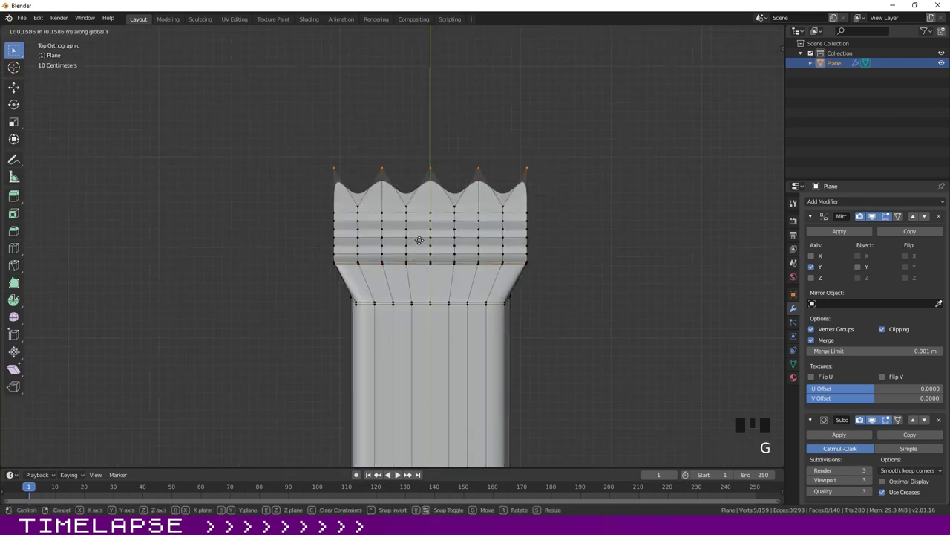
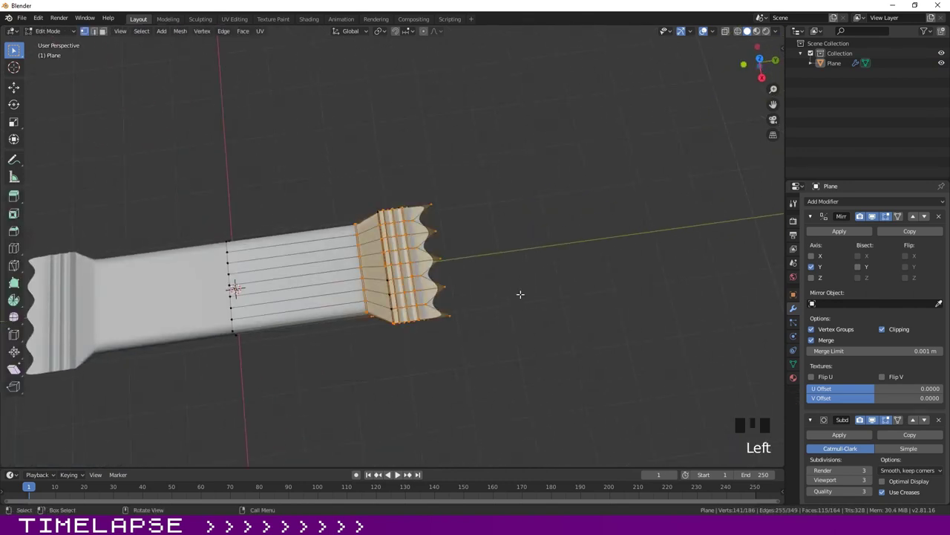
{"action": "key", "text": "g"}
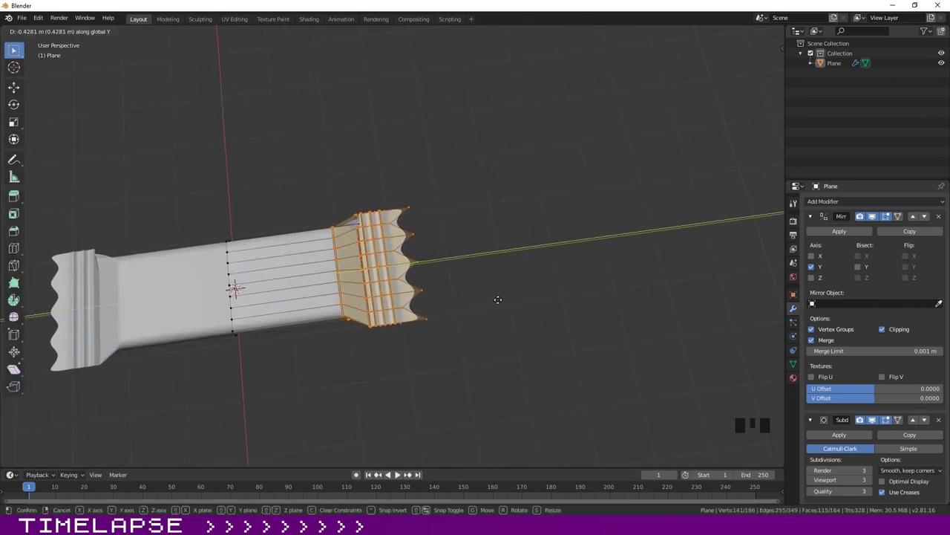
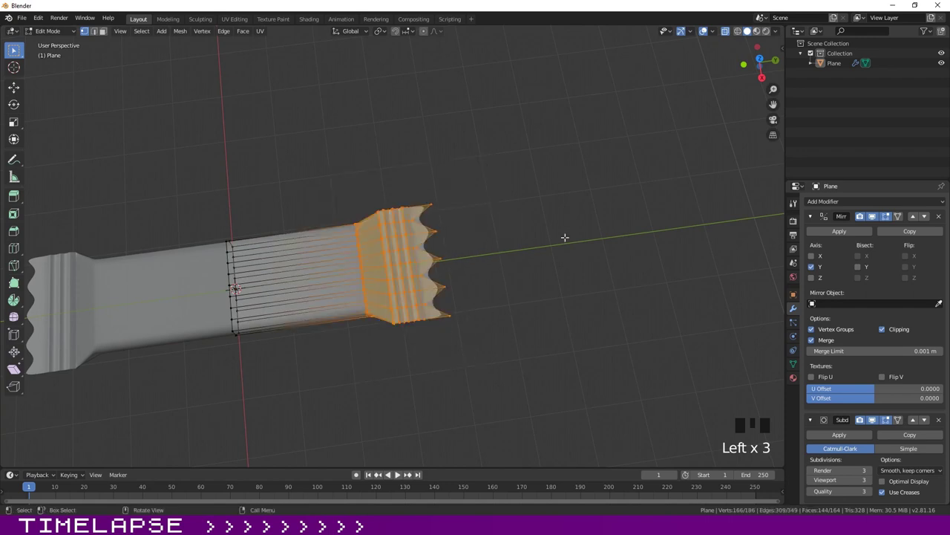
{"action": "key", "text": "g"}
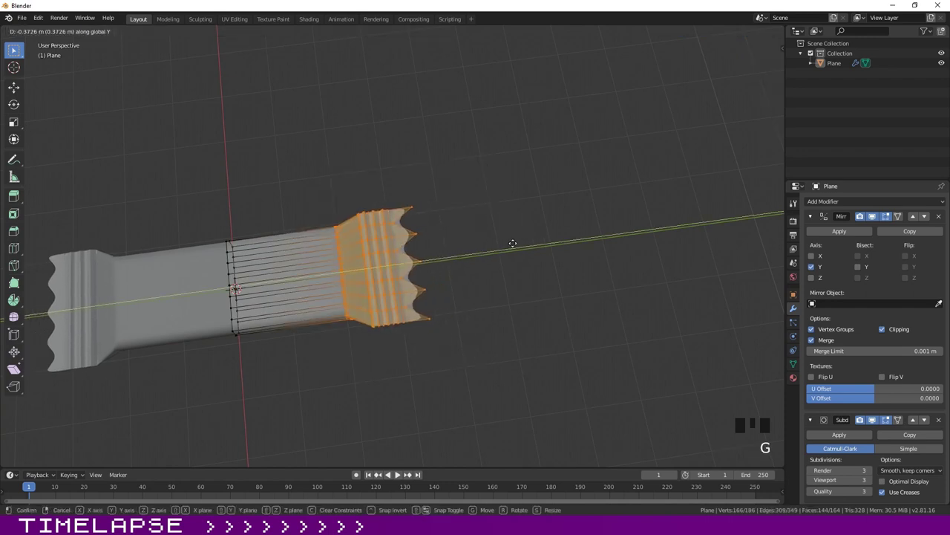
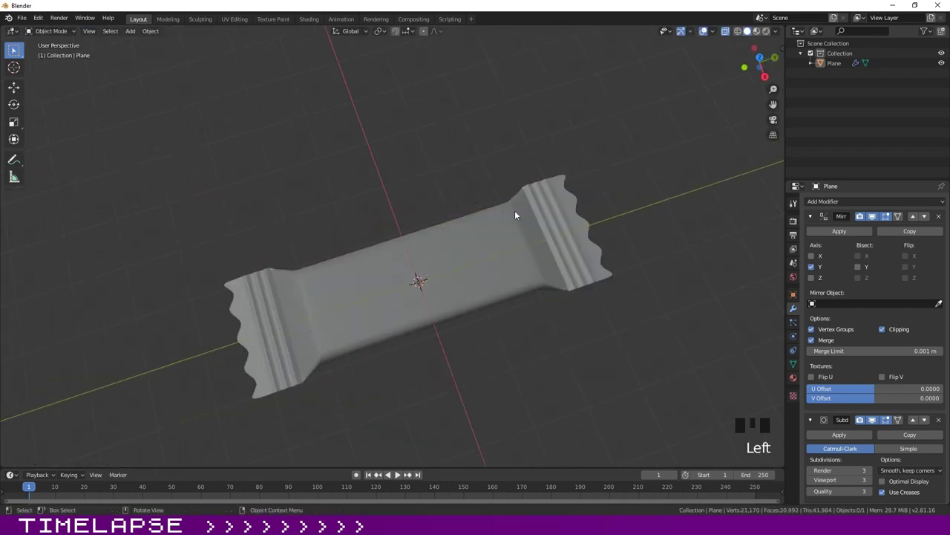
Select the whole wrapper in object mode and review its Mirror and Subdivision Surface modifier settings.
{"action": "left_click", "coordinate": [728, 35]}
{"action": "left_click", "coordinate": [641, 187]}
{"action": "left_click", "coordinate": [461, 327]}
{"action": "left_click_drag", "start_coordinate": [566, 367], "coordinate": [449, 299]}
{"action": "left_click", "coordinate": [450, 299]}
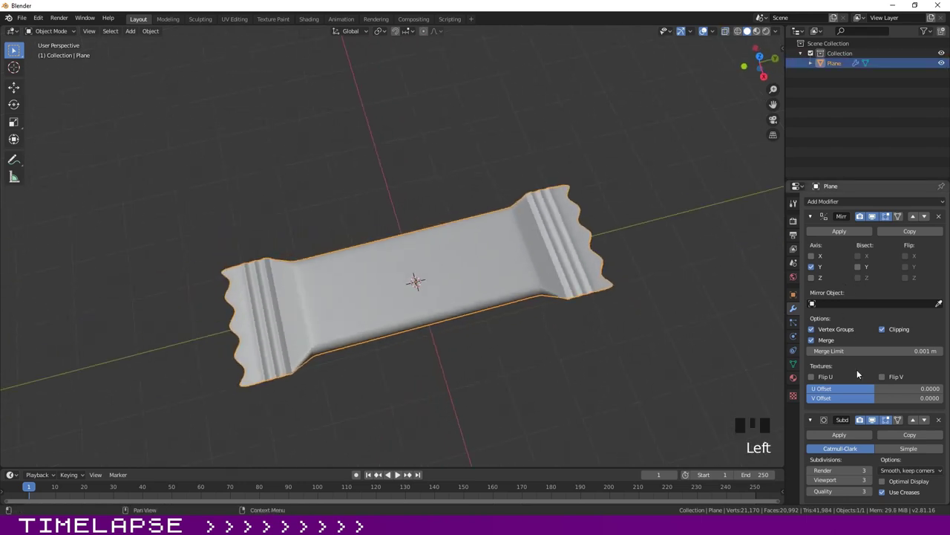
{"action": "left_click", "coordinate": [841, 232]}
{"action": "left_click", "coordinate": [662, 223]}
{"action": "left_click", "coordinate": [435, 288]}
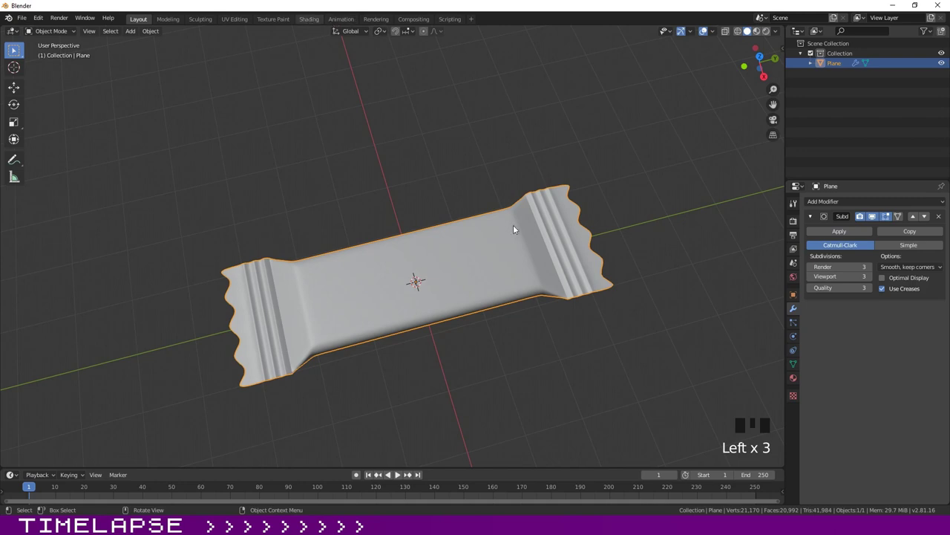
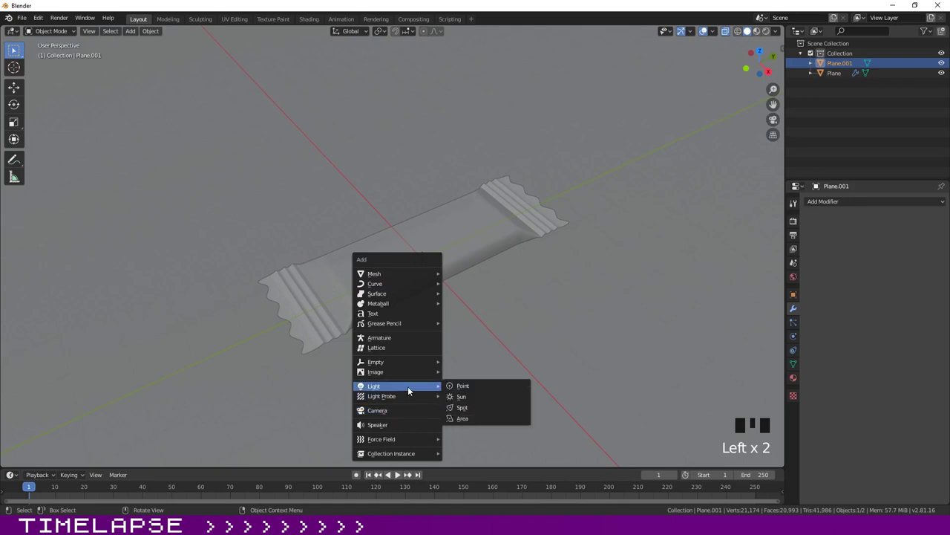
Raise and enlarge the new area light above the scene, checking its transform values.
{"action": "key", "text": "g"}
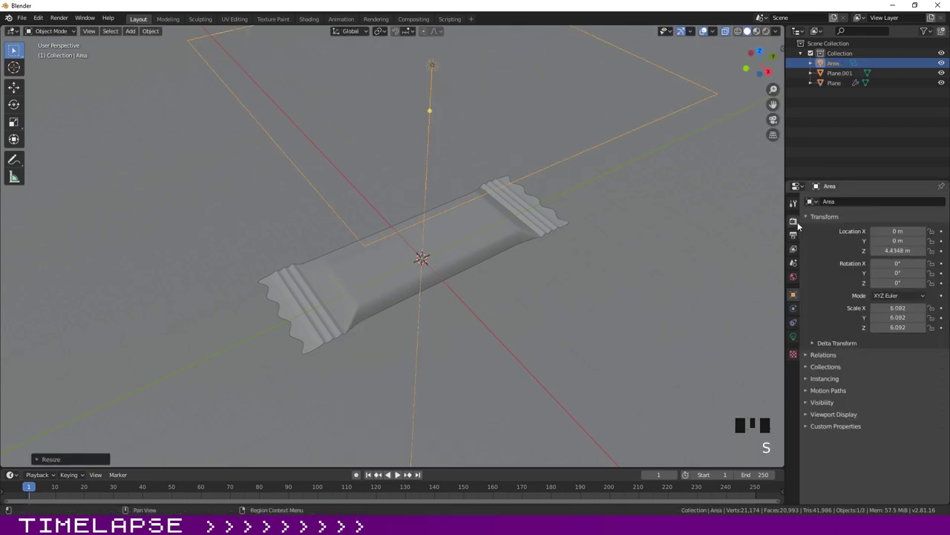
{"action": "left_click_drag", "start_coordinate": [893, 236], "coordinate": [760, 34]}
{"action": "left_click", "coordinate": [772, 35]}
{"action": "left_click", "coordinate": [437, 69]}
{"action": "left_click_drag", "start_coordinate": [433, 67], "coordinate": [433, 67]}
{"action": "key", "text": "g"}
Frame the scene through the camera view, zooming and orbiting around the wrapper.
{"action": "double_click", "coordinate": [794, 340]}
{"action": "key", "text": "KP_0"}
{"action": "scroll", "scroll_direction": "down", "scroll_amount": 3}
{"action": "left_click_drag", "start_coordinate": [484, 292], "coordinate": [450, 309]}
{"action": "scroll", "scroll_direction": "up", "scroll_amount": 3}
{"action": "scroll", "scroll_direction": "down", "scroll_amount": 3}
Duplicate the candy wrapper with Shift+D and tilt the copy from front view so it leans.
{"action": "left_click", "coordinate": [330, 329]}
{"action": "left_click", "coordinate": [746, 37]}
{"action": "left_click", "coordinate": [750, 37]}
{"action": "key", "text": "shift+d"}
{"action": "key", "text": "KP_3"}
{"action": "key", "text": "KP_1"}
{"action": "key", "text": "r"}
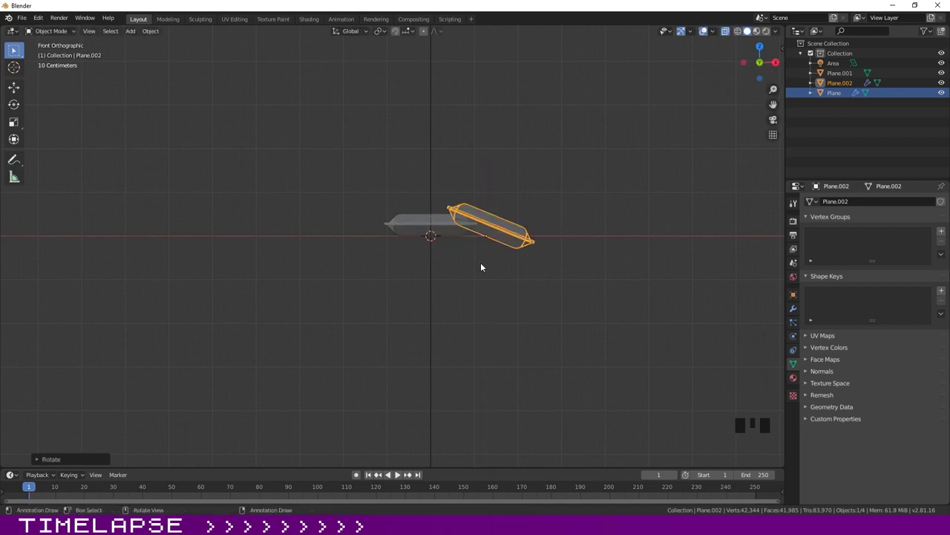
Slide the tilted copy along X to rest on the first bar and rotate it further into place.
{"action": "key", "text": "g"}
{"action": "left_click_drag", "start_coordinate": [543, 215], "coordinate": [727, 33]}
{"action": "left_click_drag", "start_coordinate": [728, 33], "coordinate": [762, 36]}
{"action": "key", "text": "r"}
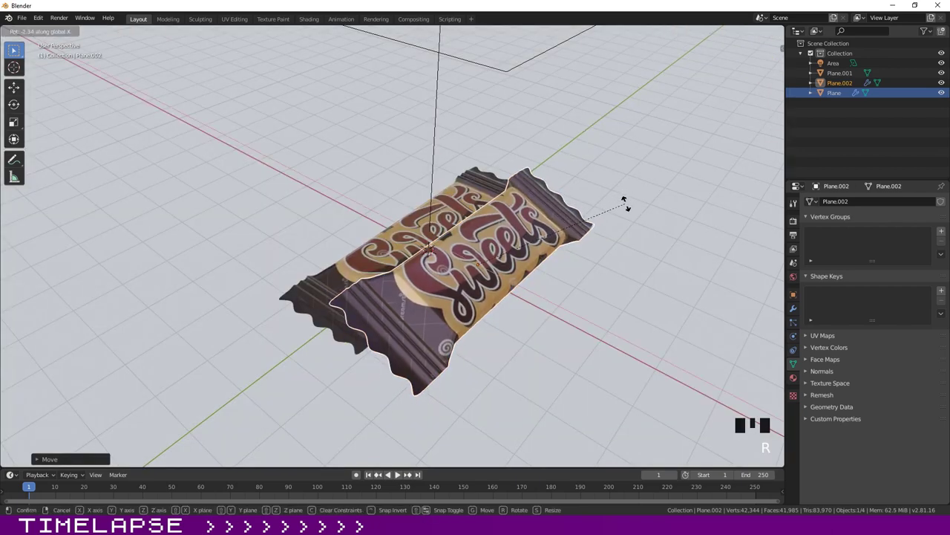
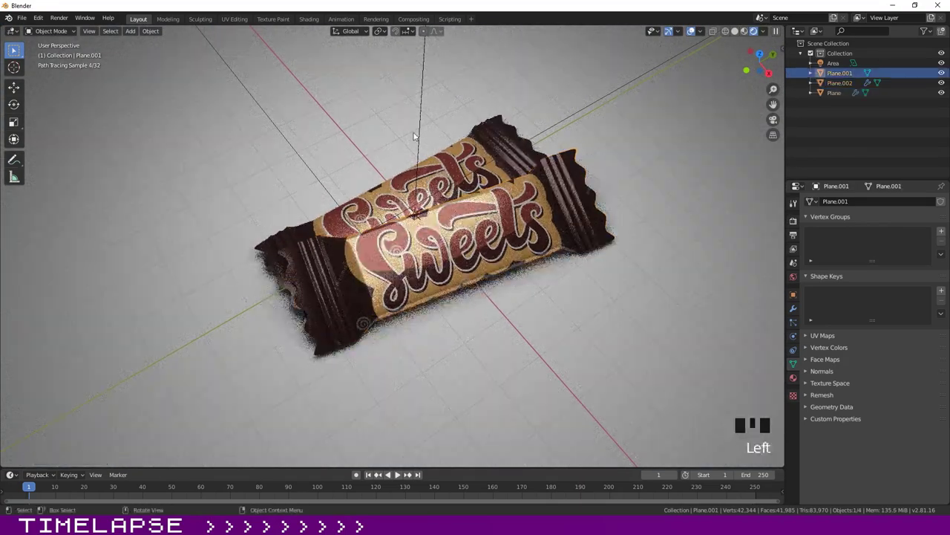
{"action": "left_click", "coordinate": [696, 37]}
{"action": "left_click_drag", "start_coordinate": [589, 226], "coordinate": [632, 150]}
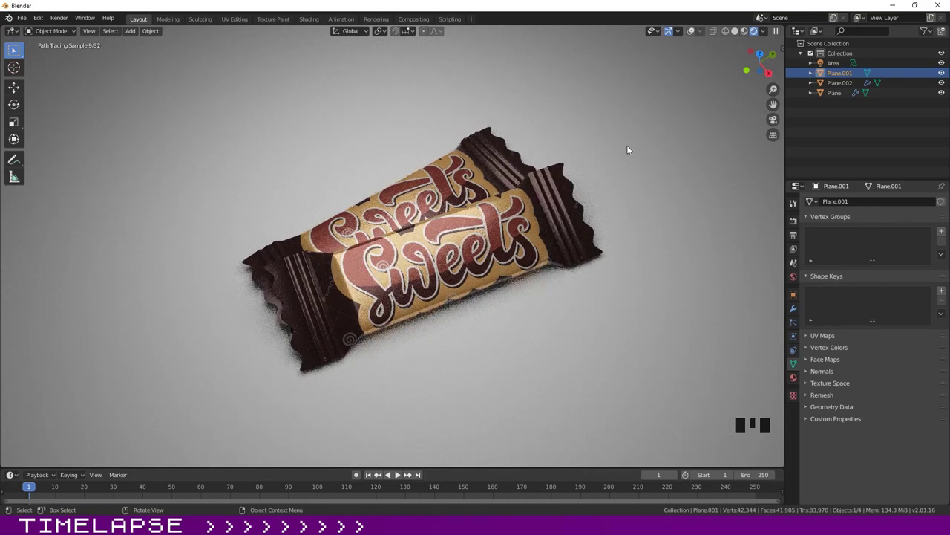
{"action": "scroll", "scroll_direction": "up", "scroll_amount": 3}
{"action": "left_click_drag", "start_coordinate": [620, 269], "coordinate": [286, 243]}
{"action": "left_click_drag", "start_coordinate": [522, 196], "coordinate": [569, 205]}
{"action": "left_click_drag", "start_coordinate": [605, 228], "coordinate": [602, 246]}
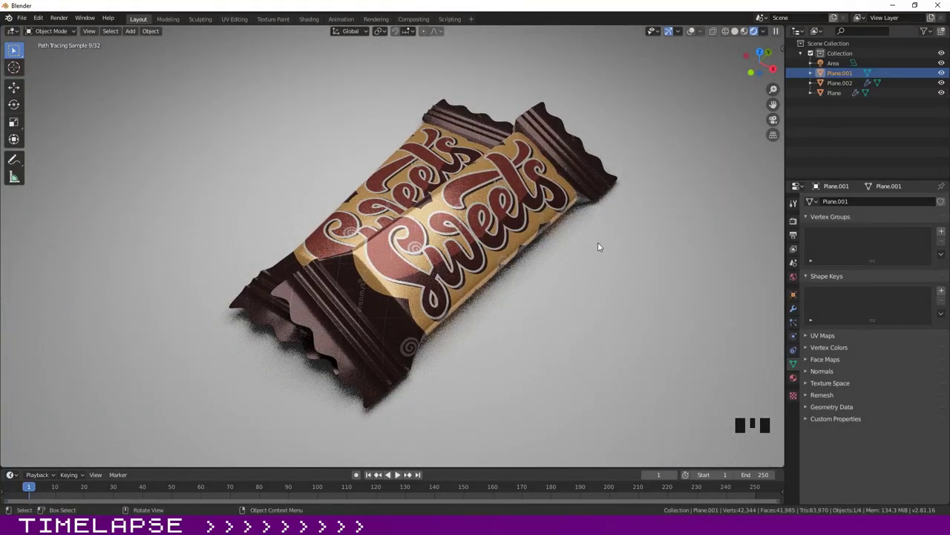